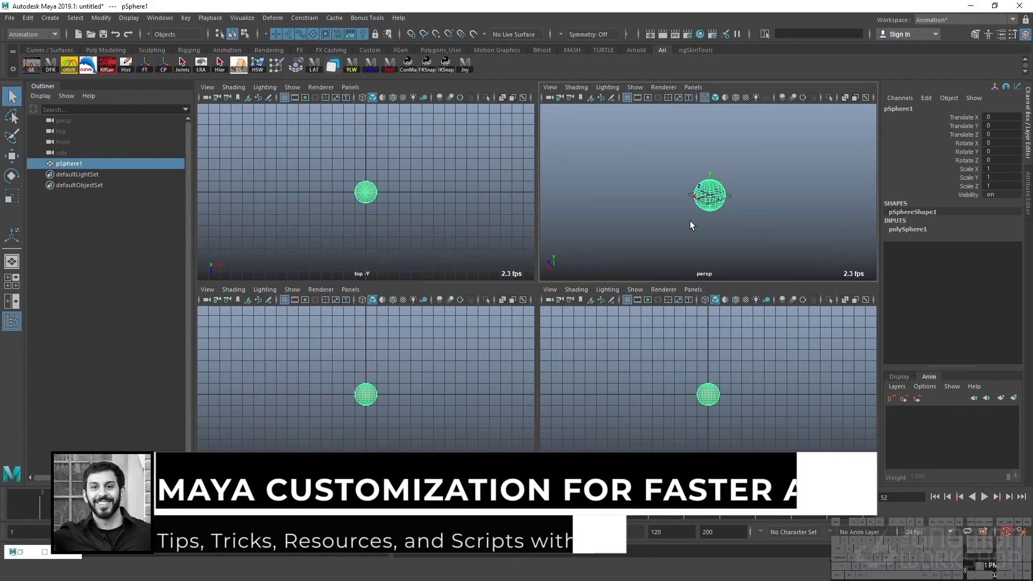
Create the polygon cube pCube1 and activate its Move manipulator in the single persp view.
key("s")
key("`")
left_click(718, 222)
middle_click(737, 219)
double_click(438, 156)
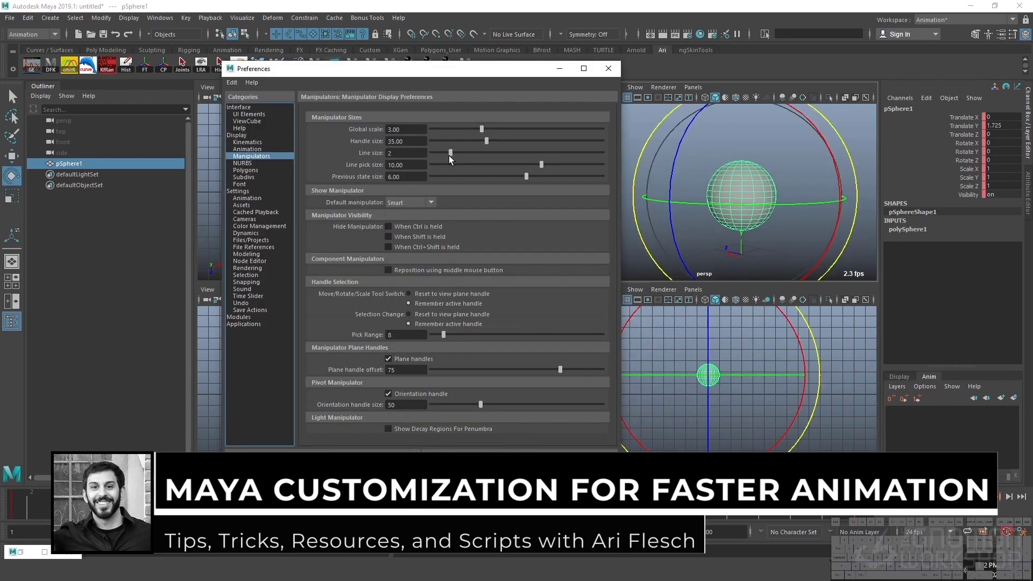